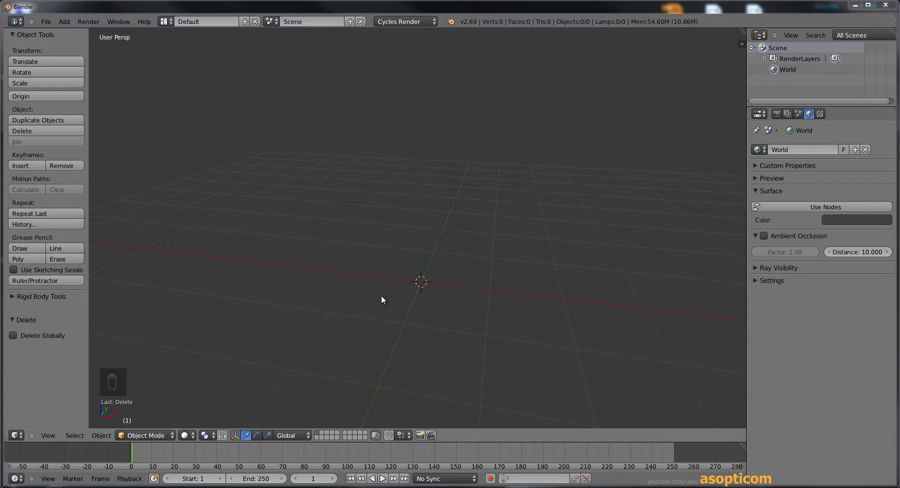
Add an icosphere with 1 subdivision at the scene origin
{"action": "key", "text": "shift+a"}
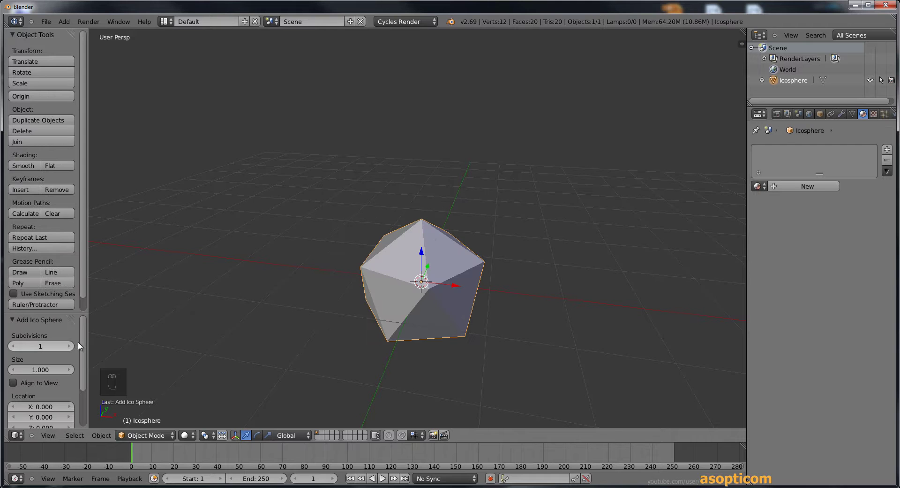
Vertex-bevel every corner of the icosphere to the edge midpoints, offset about 0.526
{"action": "key", "text": "Tab"}
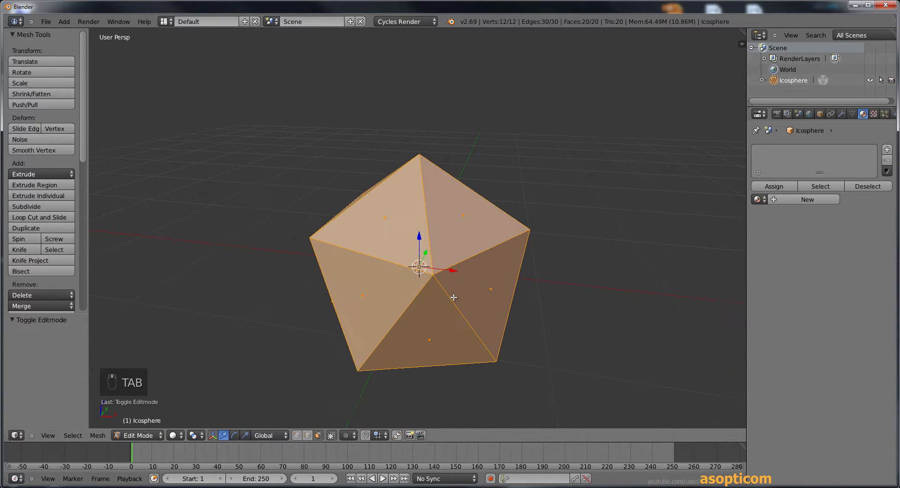
{"action": "key", "text": "ctrl+shift+b"}
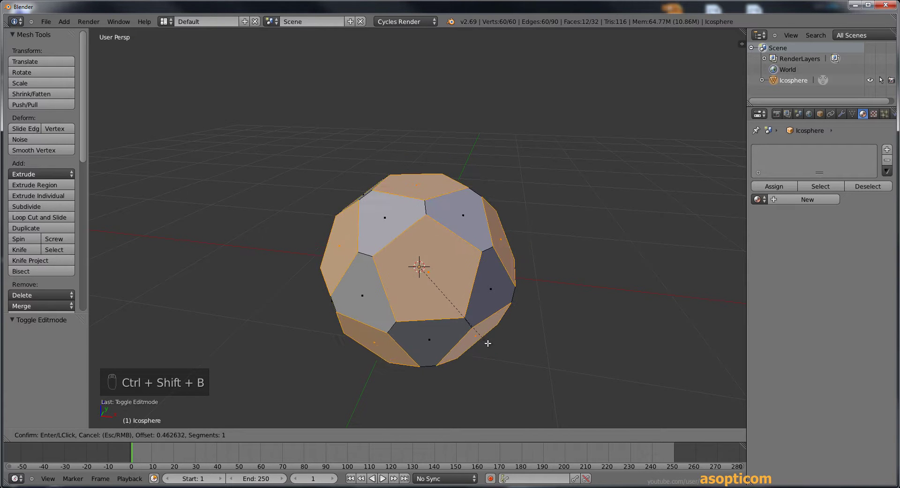
{"action": "left_click_drag", "start_coordinate": [468, 320], "coordinate": [442, 290]}
{"action": "left_click_drag", "start_coordinate": [442, 289], "coordinate": [431, 277]}
{"action": "left_click", "coordinate": [431, 277]}
{"action": "middle_click", "coordinate": [431, 277]}
{"action": "double_click", "coordinate": [431, 277]}
{"action": "middle_click", "coordinate": [431, 277]}
{"action": "left_click_drag", "start_coordinate": [431, 277], "coordinate": [49, 346]}
{"action": "left_click_drag", "start_coordinate": [49, 346], "coordinate": [91, 358]}
{"action": "middle_click", "coordinate": [91, 358]}
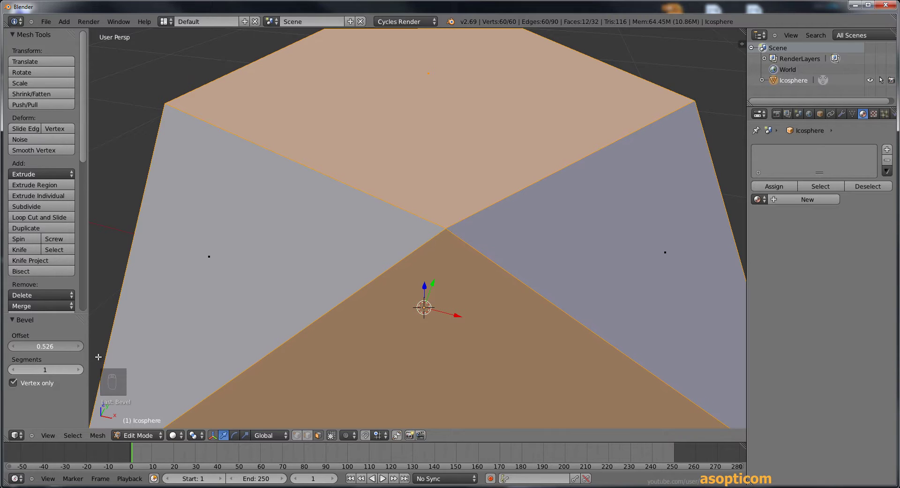
Remove doubles to merge the overlapping vertices and reselect the whole mesh
{"action": "key", "text": "w"}
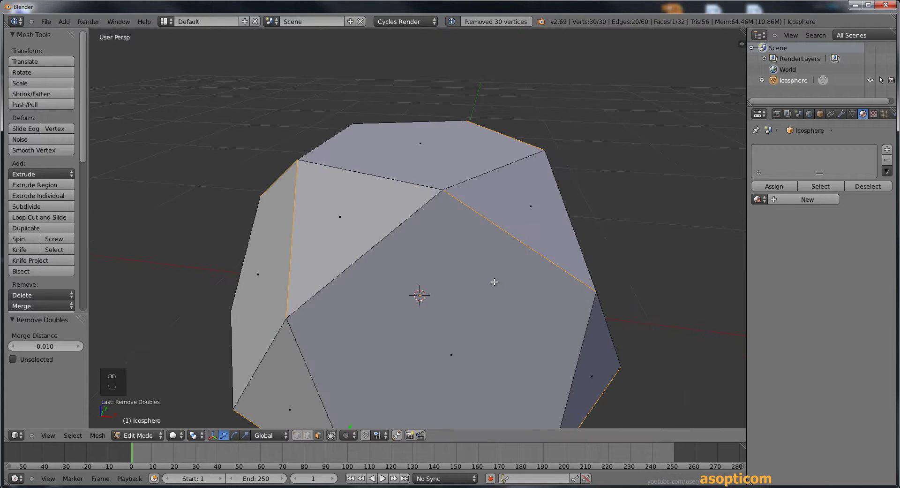
{"action": "key", "text": "a"}
{"action": "key", "text": "a"}
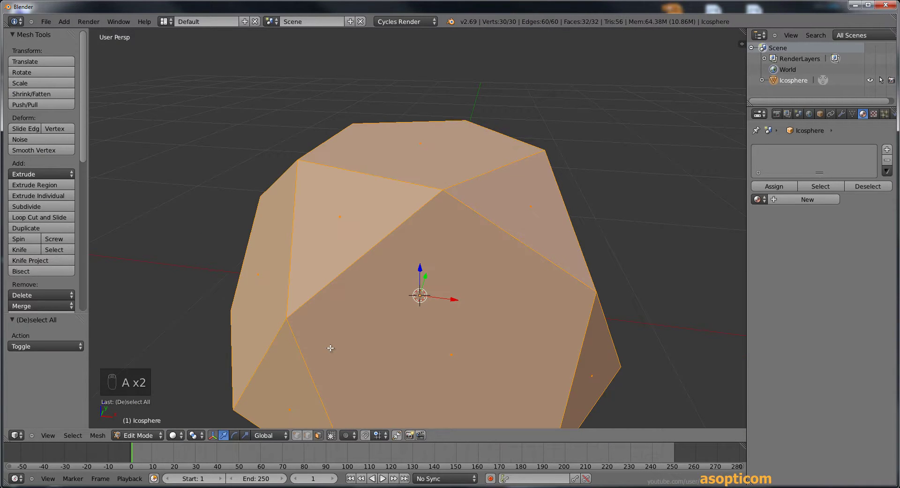
Vertex-bevel the corners again at offset about 0.263 and remove doubles, leaving 60 vertices
{"action": "key", "text": "ctrl+shift+b"}
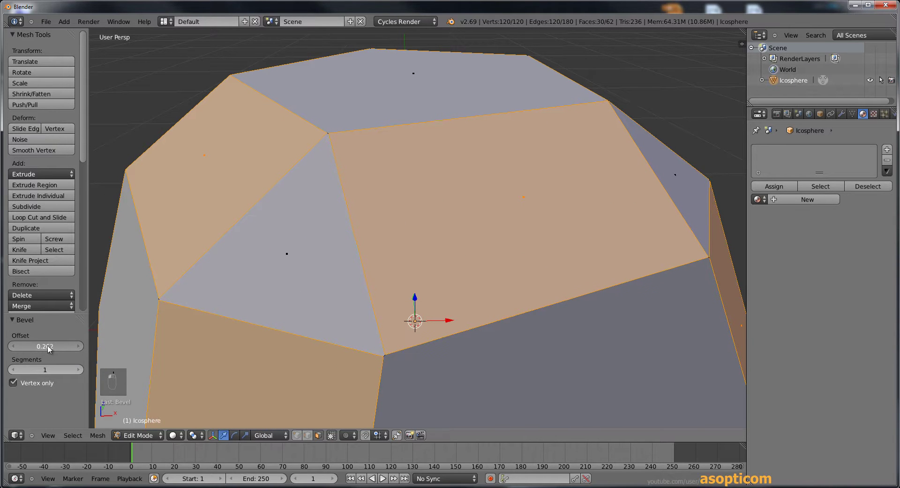
{"action": "middle_click", "coordinate": [173, 333]}
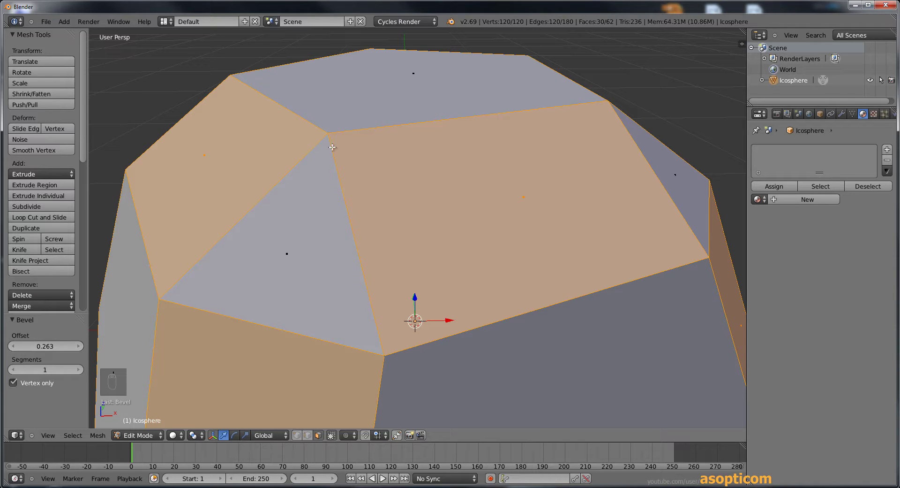
{"action": "left_click_drag", "start_coordinate": [471, 337], "coordinate": [470, 336]}
{"action": "key", "text": "w"}
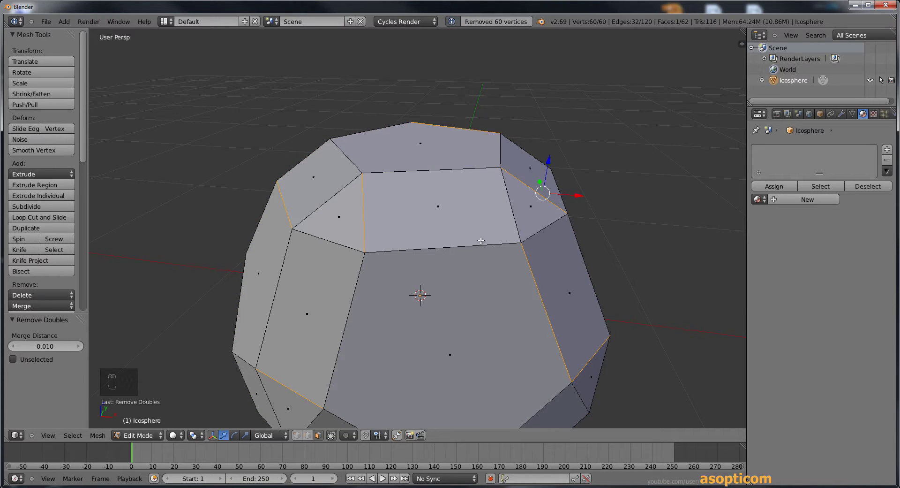
Pick one pentagon face on the ball as the seed for selecting all twelve
{"action": "left_click_drag", "start_coordinate": [483, 239], "coordinate": [445, 269]}
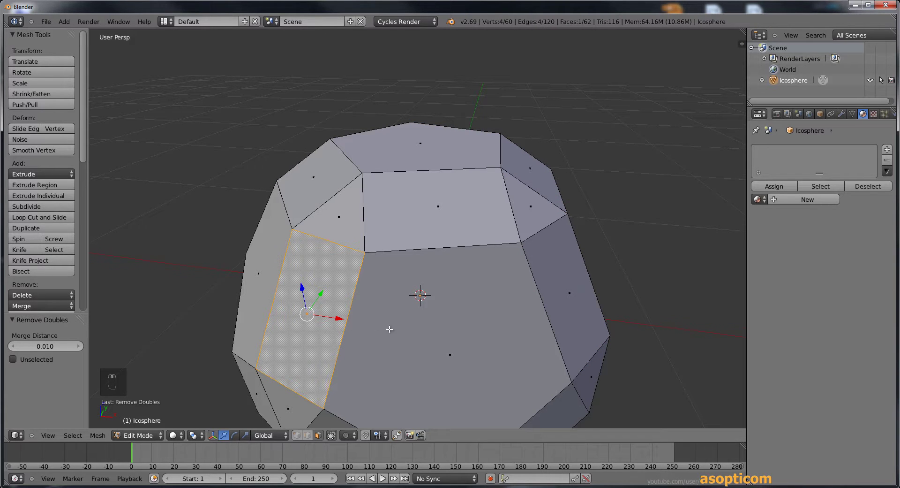
{"action": "left_click_drag", "start_coordinate": [407, 320], "coordinate": [410, 326]}
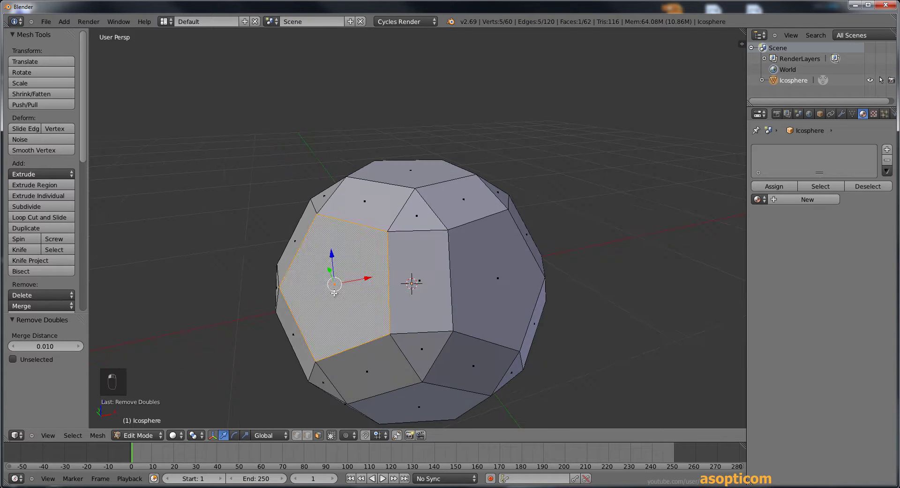
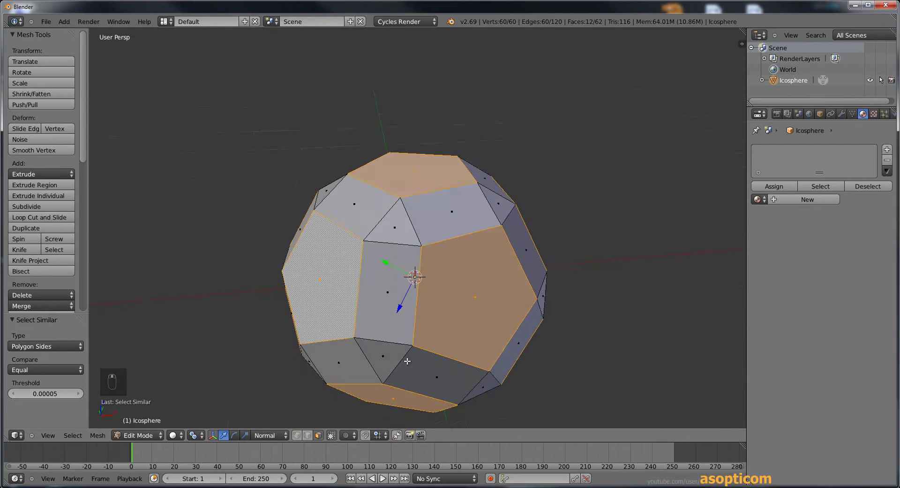
Rotate each pentagon 45 degrees about its own normal with individual origins, then leave Edit Mode
{"action": "key", "text": "r"}
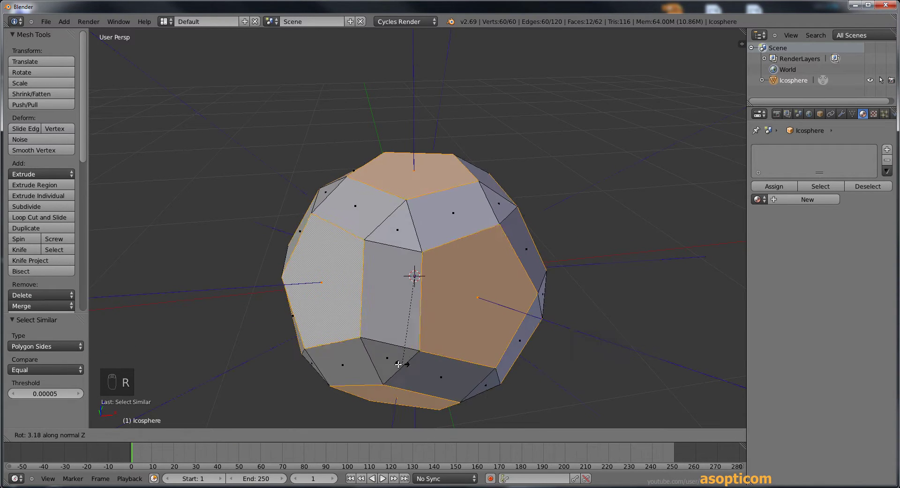
{"action": "right_click", "coordinate": [379, 361]}
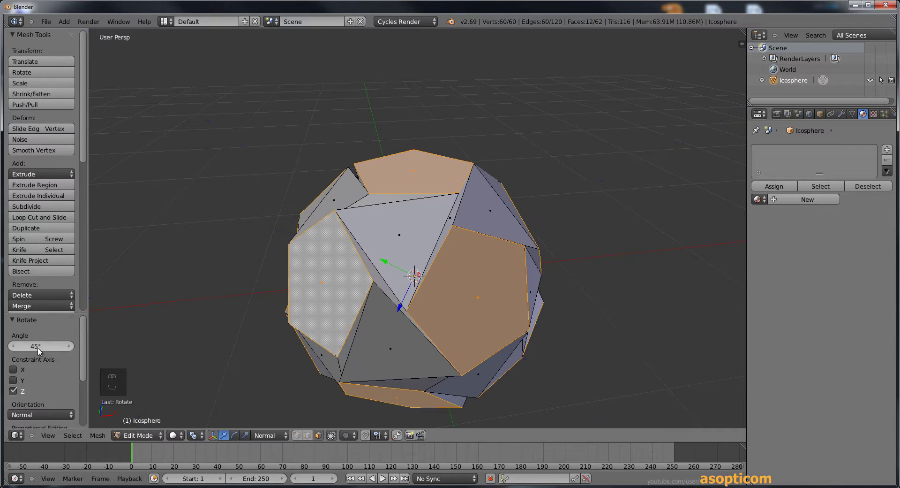
{"action": "left_click_drag", "start_coordinate": [343, 337], "coordinate": [357, 341]}
{"action": "key", "text": "Tab"}
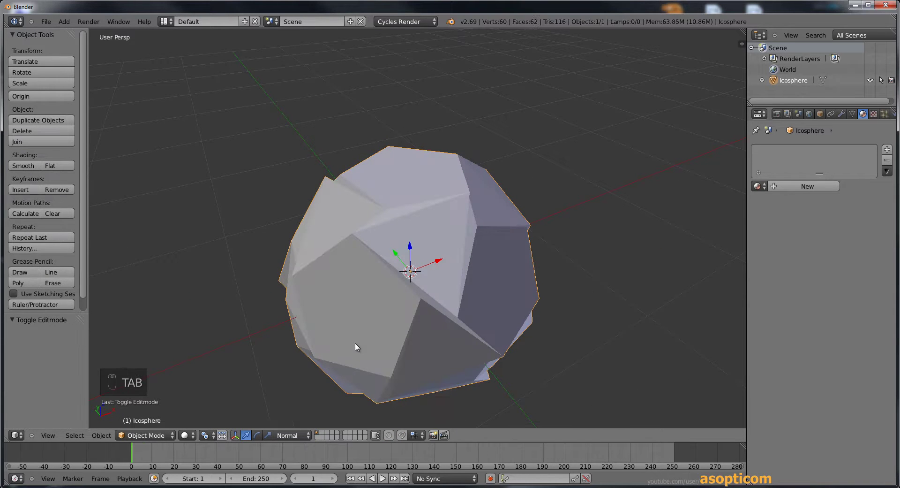
Add a level-2 Subdivision Surface modifier and apply it to round the ball
{"action": "key", "text": "ctrl+2"}
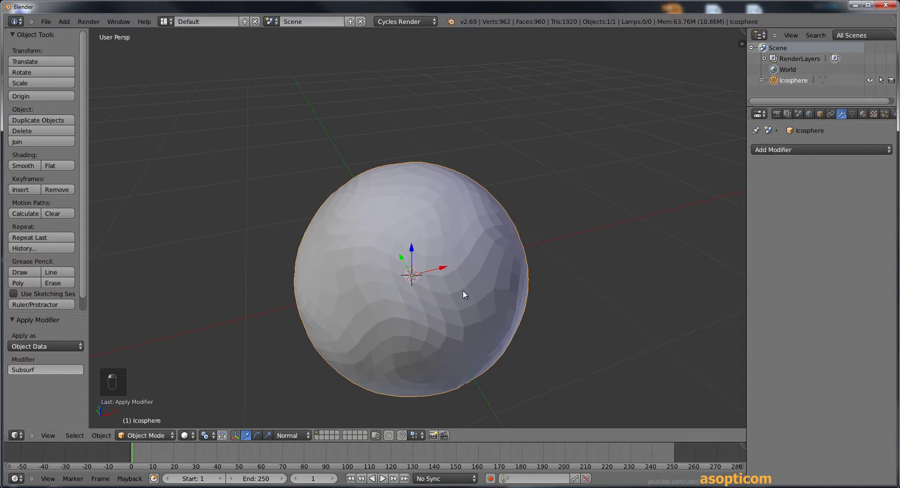
Shrink the panel patches with Select Less and select the 420-face boundary loops between them
{"action": "key", "text": "Tab"}
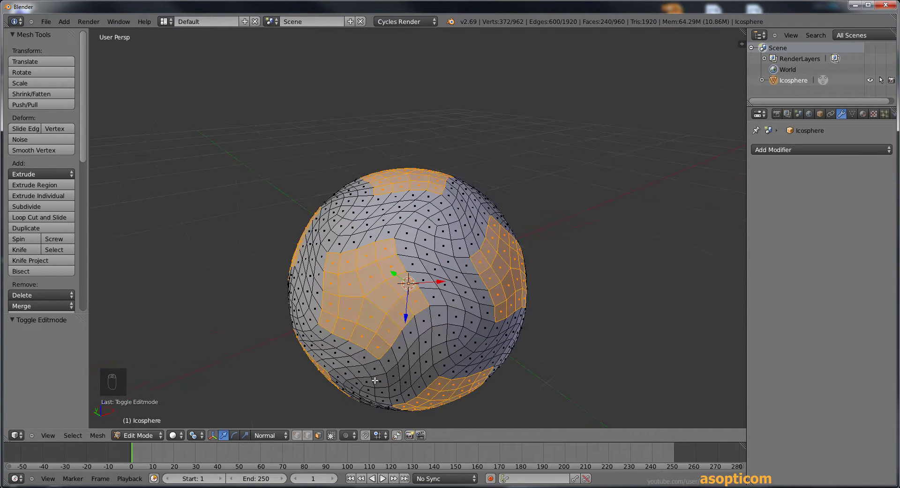
{"action": "key", "text": "ctrl+KP_Subtract"}
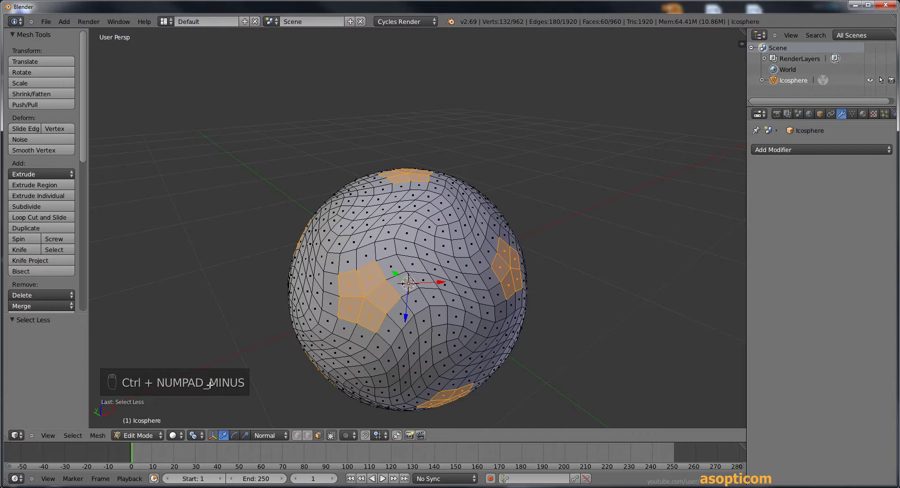
{"action": "left_click_drag", "start_coordinate": [300, 438], "coordinate": [323, 345]}
{"action": "key", "text": "ctrl+KP_Subtract"}
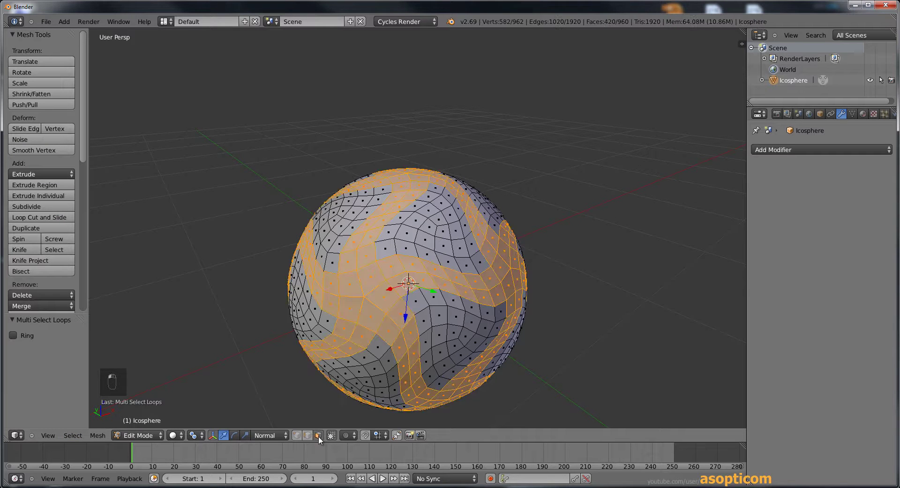
Extrude the bands and scale them to 1.1, then invert to the panels and extrude those slightly outward
{"action": "key", "text": "e"}
{"action": "left_click_drag", "start_coordinate": [421, 358], "coordinate": [427, 363]}
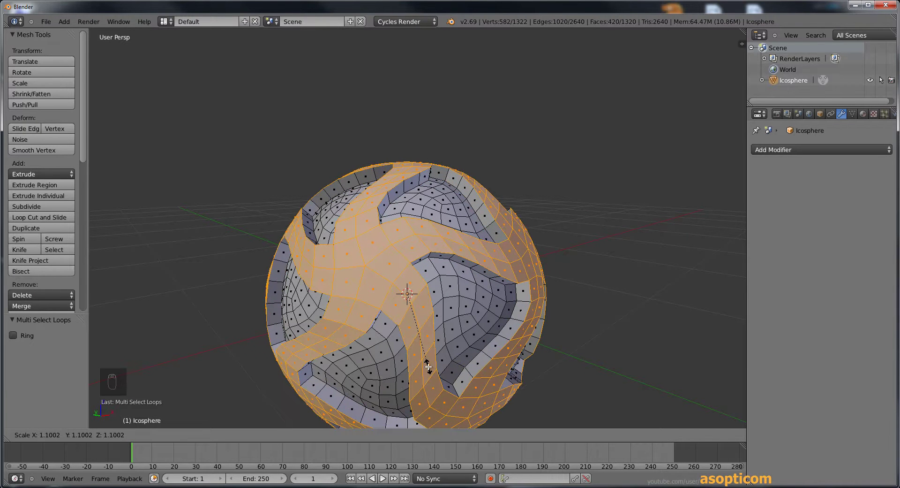
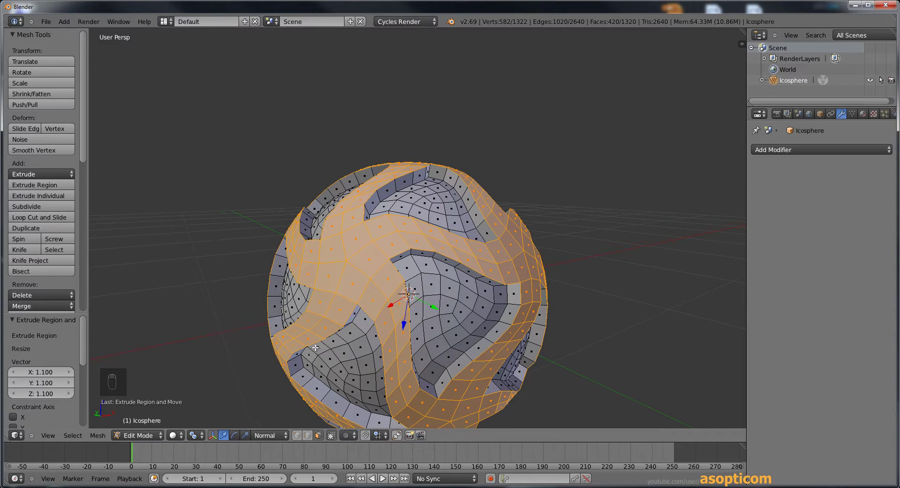
{"action": "key", "text": "ctrl+i"}
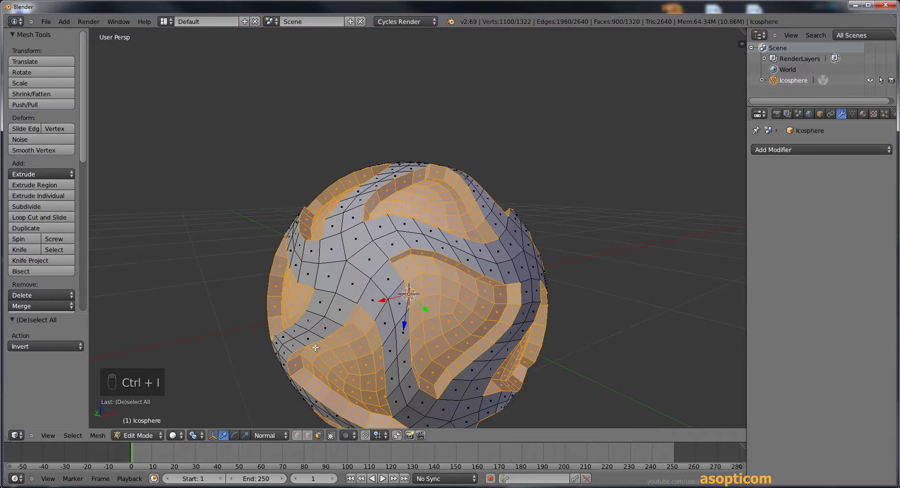
{"action": "key", "text": "ctrl+KP_Subtract"}
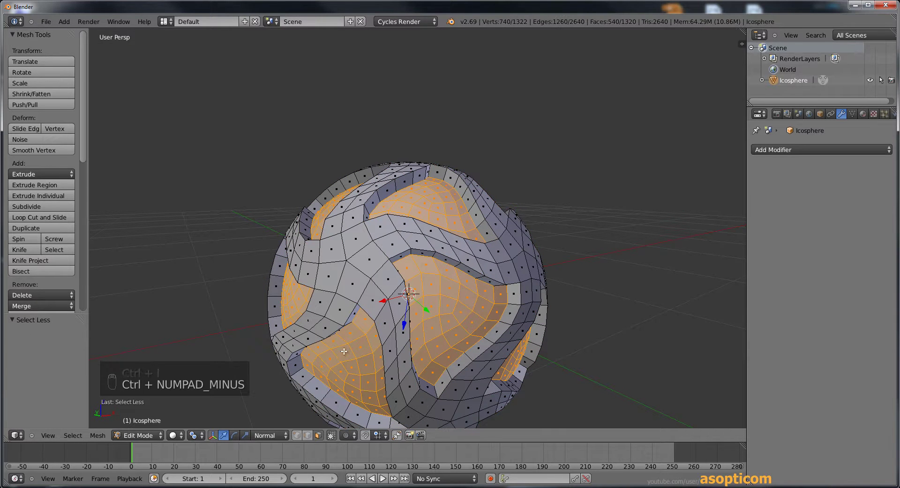
{"action": "key", "text": "e"}
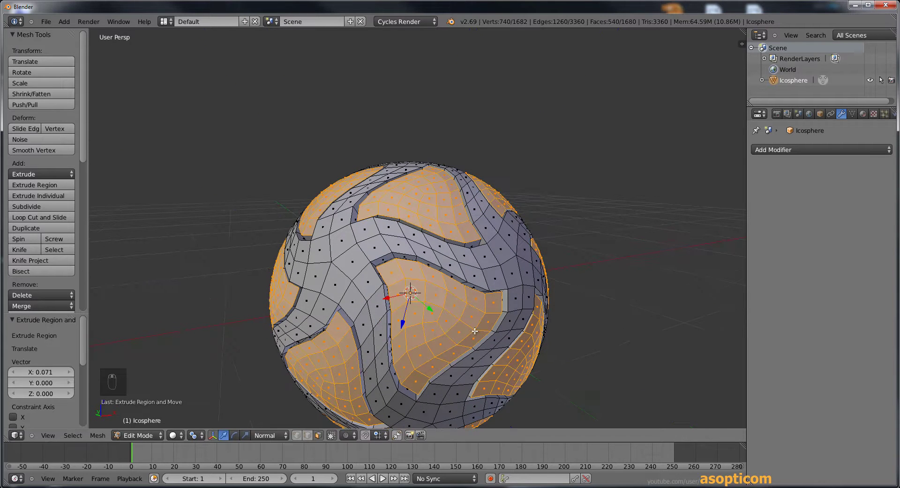
{"action": "key", "text": "ctrl+KP_Add"}
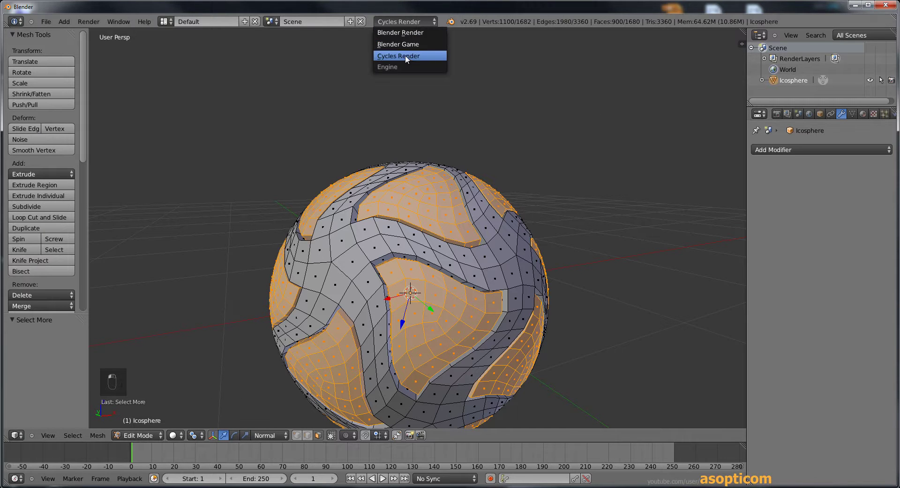
{"action": "middle_click", "coordinate": [853, 131]}
Create a new orange material, copy its colour to the viewport colour, and assign it to the panel faces
{"action": "left_click_drag", "start_coordinate": [859, 127], "coordinate": [864, 116]}
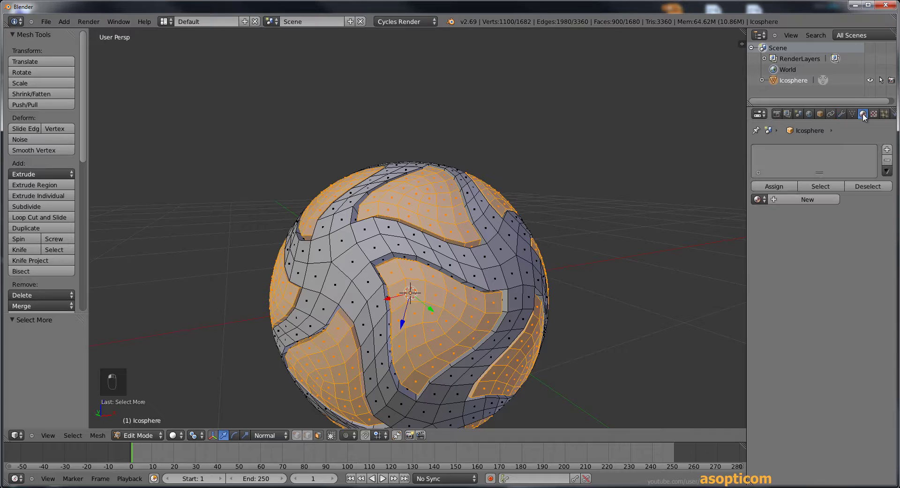
{"action": "middle_click", "coordinate": [878, 148]}
{"action": "left_click", "coordinate": [888, 152]}
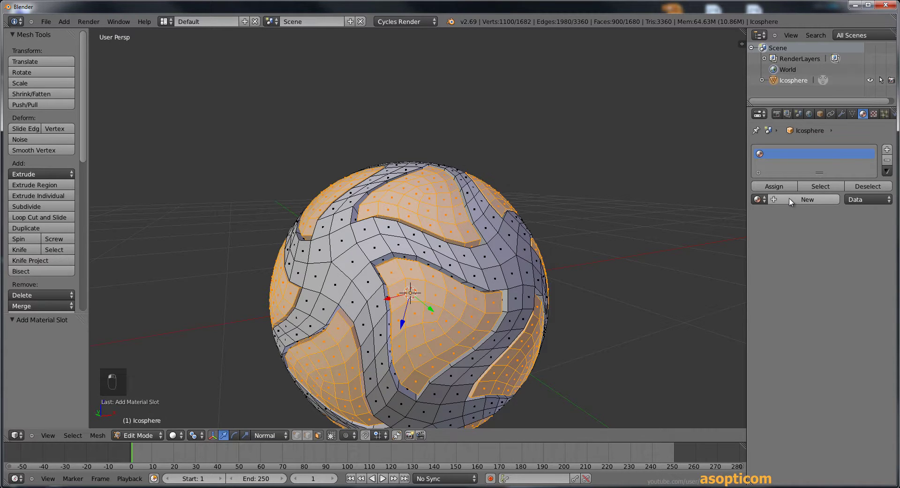
{"action": "middle_click", "coordinate": [791, 200]}
{"action": "left_click_drag", "start_coordinate": [825, 327], "coordinate": [830, 351]}
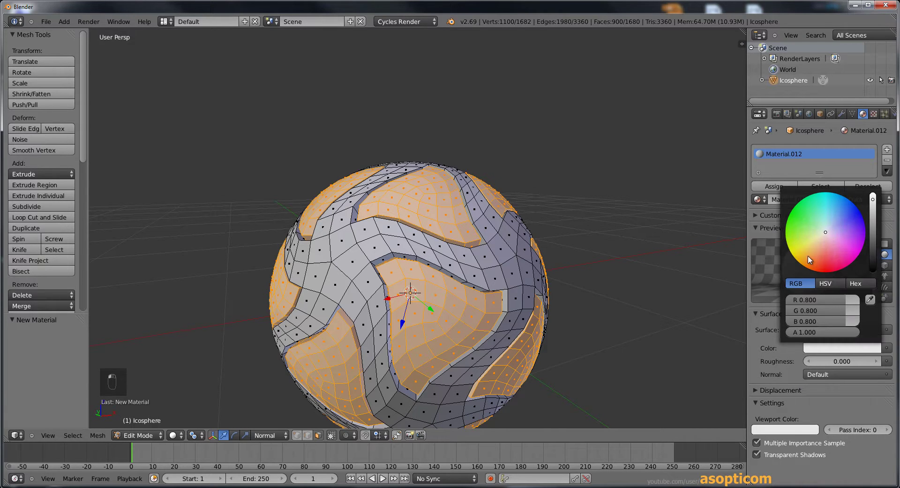
{"action": "left_click_drag", "start_coordinate": [802, 267], "coordinate": [840, 350]}
{"action": "key", "text": "ctrl+c"}
{"action": "key", "text": "ctrl+v"}
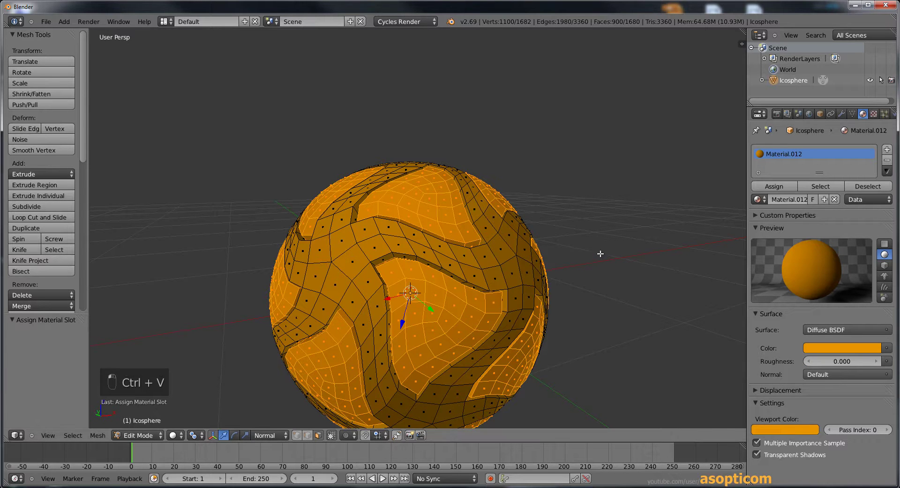
{"action": "key", "text": "ctrl+i"}
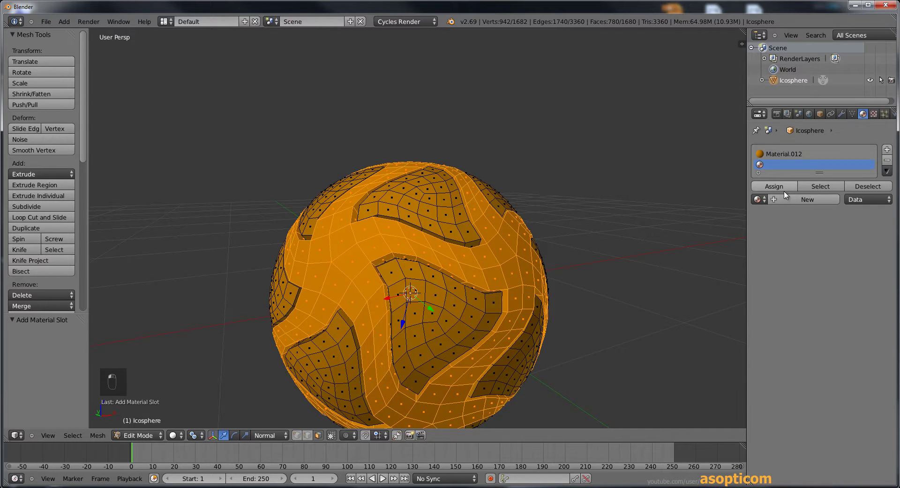
Create white material Material.013 in the second slot for the raised bands
{"action": "left_click_drag", "start_coordinate": [796, 204], "coordinate": [840, 340]}
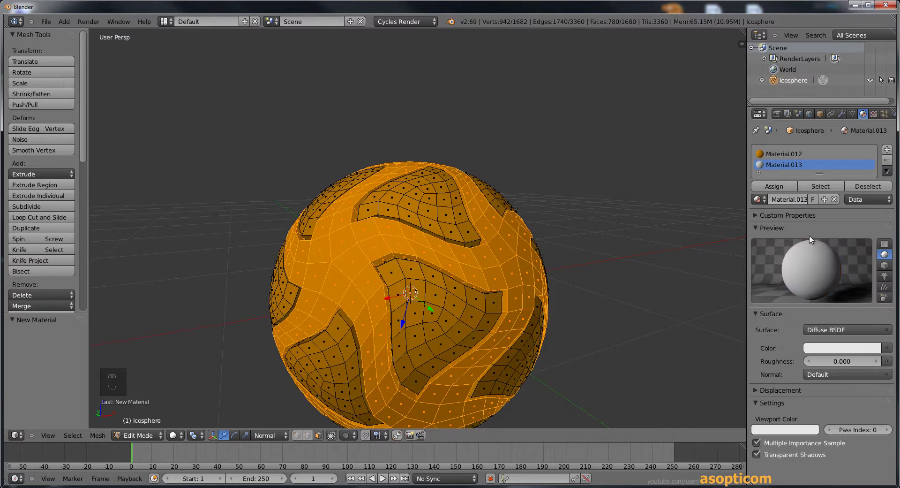
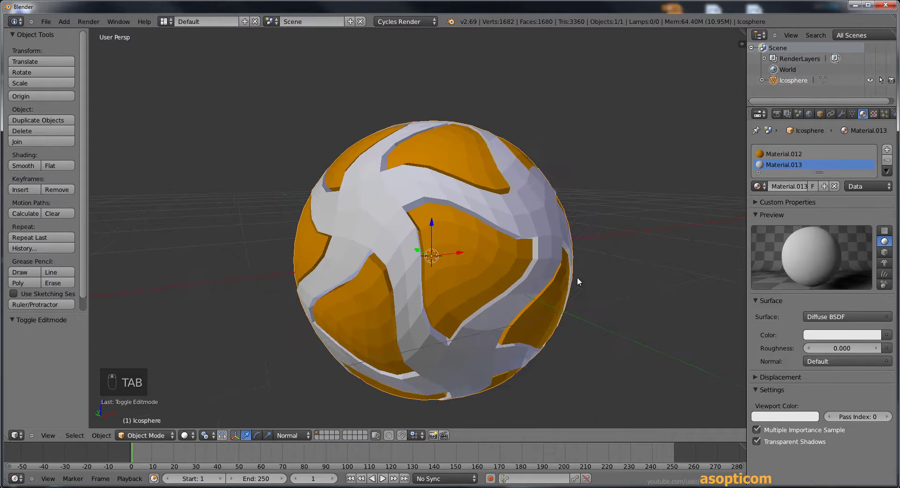
Add a Subdivision Surface (Ctrl+2) to round the ball and shade it smooth
{"action": "key", "text": "ctrl+2"}
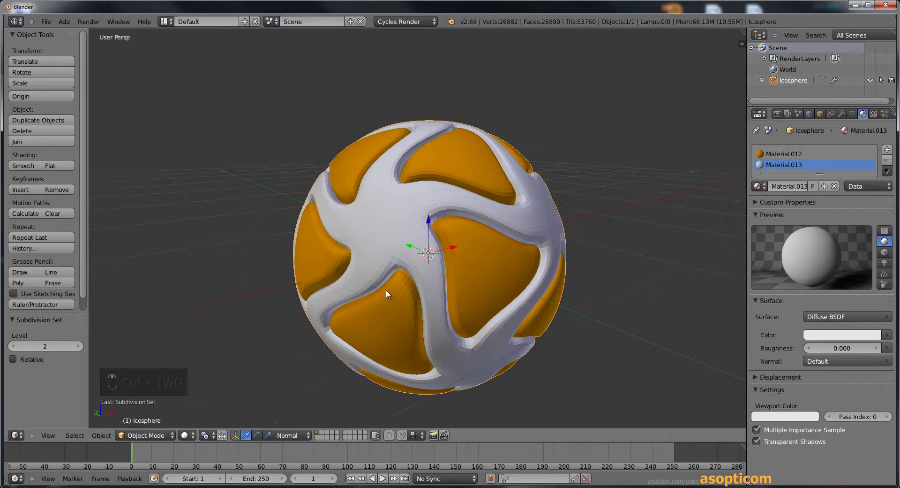
{"action": "left_click_drag", "start_coordinate": [27, 167], "coordinate": [475, 256]}
{"action": "left_click_drag", "start_coordinate": [474, 256], "coordinate": [491, 258]}
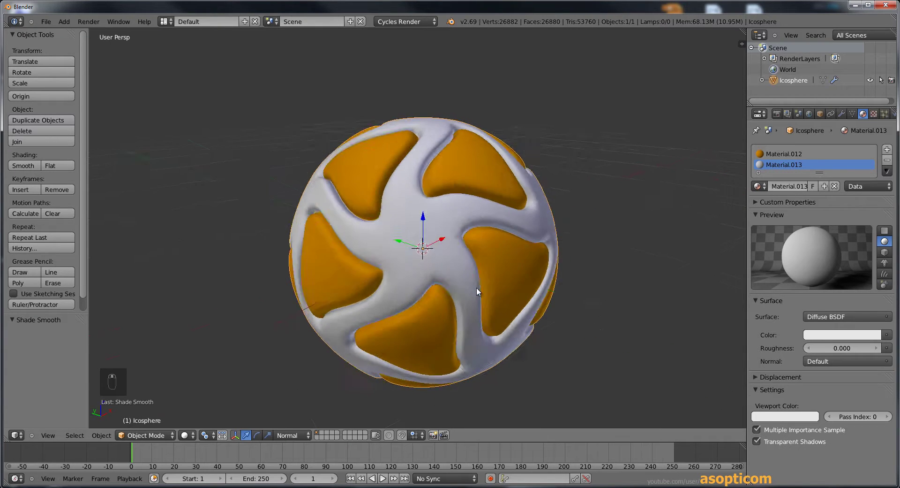
{"action": "left_click_drag", "start_coordinate": [445, 291], "coordinate": [432, 218]}
From the front view, raise the ball upward along Z
{"action": "key", "text": "KP_1"}
{"action": "key", "text": "KP_5"}
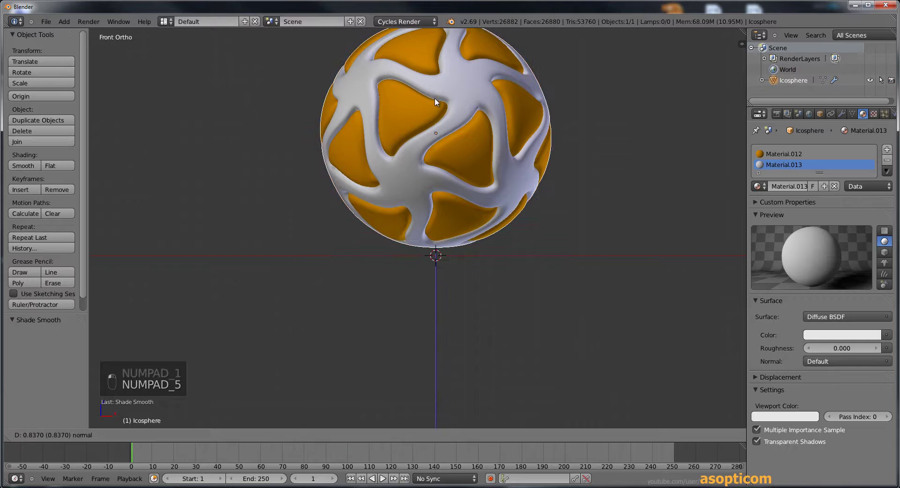
Add a plane under the ball and scale it into a large floor
{"action": "middle_click", "coordinate": [436, 109]}
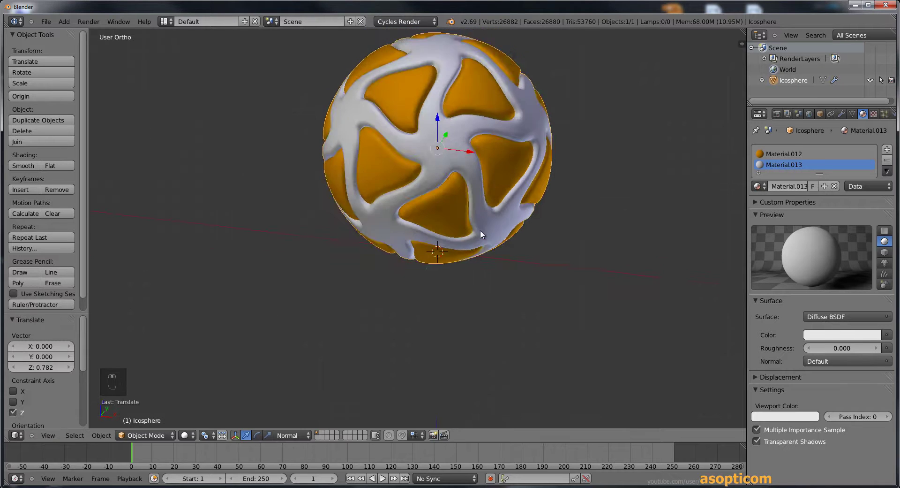
{"action": "key", "text": "KP_5"}
{"action": "key", "text": "shift+a"}
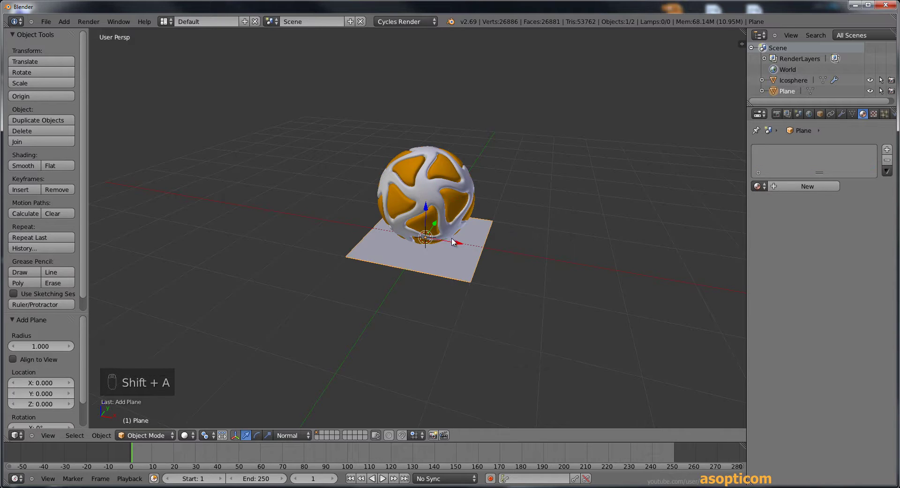
{"action": "key", "text": "s"}
{"action": "left_click_drag", "start_coordinate": [660, 353], "coordinate": [489, 283]}
Add a second plane, move it up above the ball and enlarge it
{"action": "key", "text": "shift+a"}
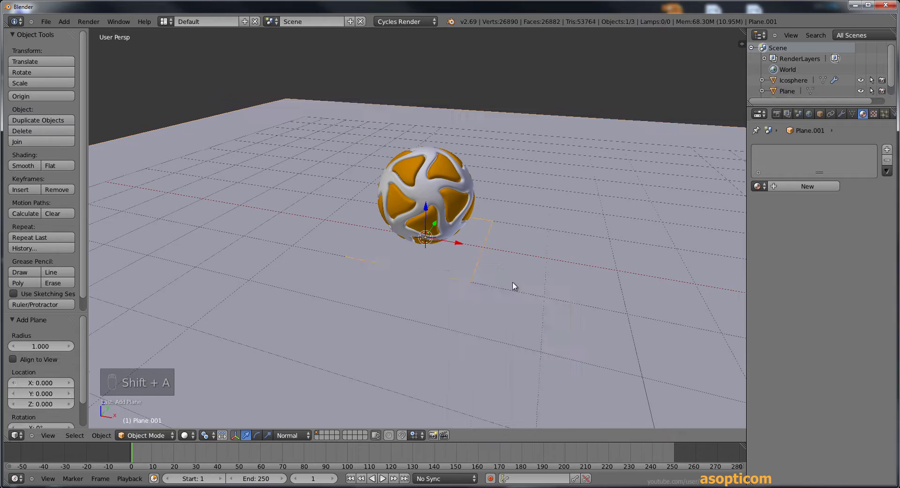
{"action": "key", "text": "g"}
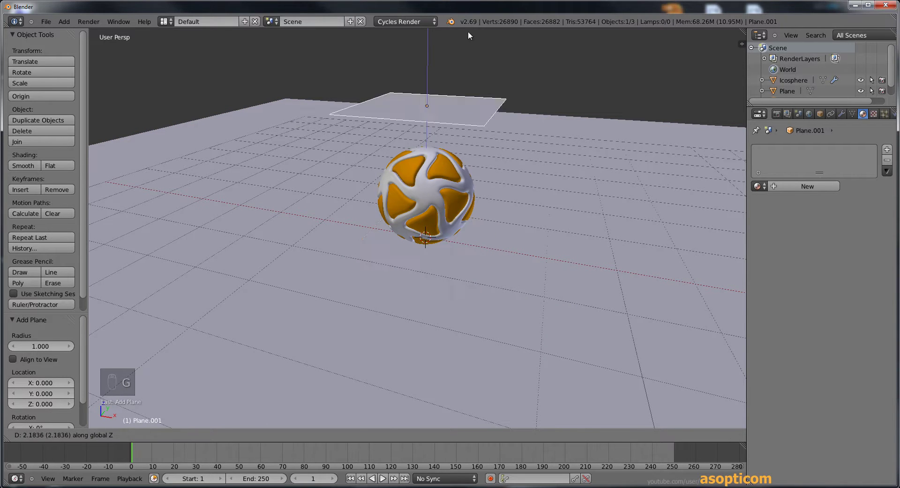
{"action": "key", "text": "s"}
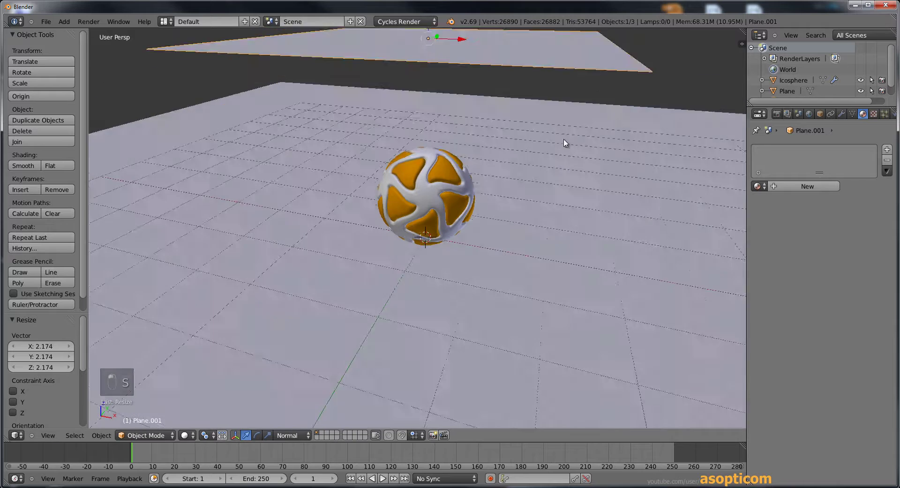
Add a camera, align it to the current view and nudge its position
{"action": "key", "text": "shift+a"}
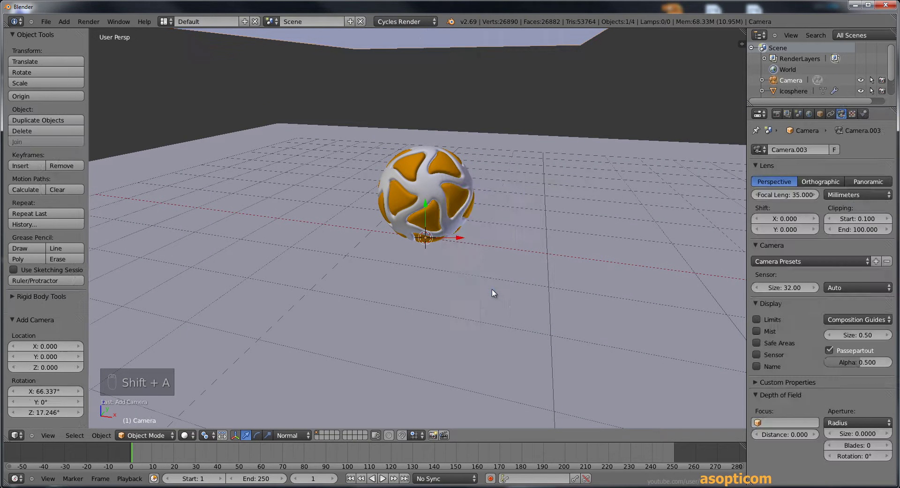
{"action": "key", "text": "ctrl+alt+KP_0"}
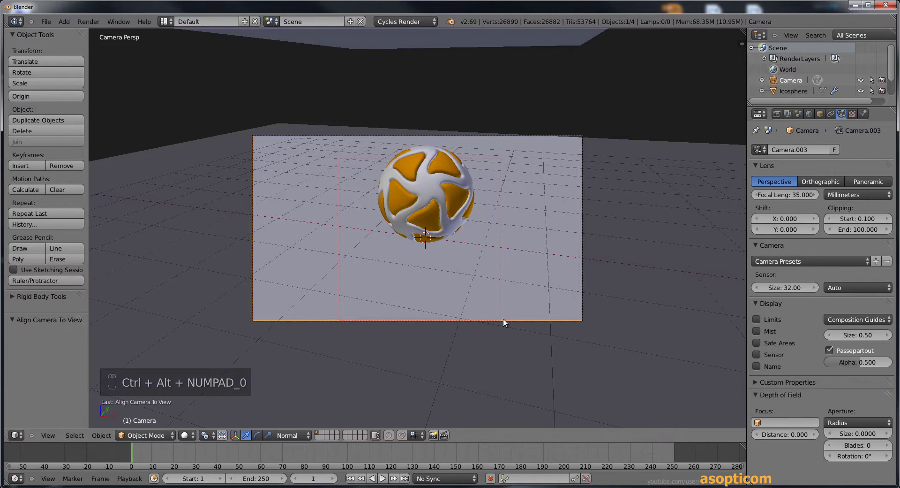
{"action": "key", "text": "g"}
{"action": "left_click", "coordinate": [529, 320]}
{"action": "right_click", "coordinate": [531, 323]}
{"action": "key", "text": "g"}
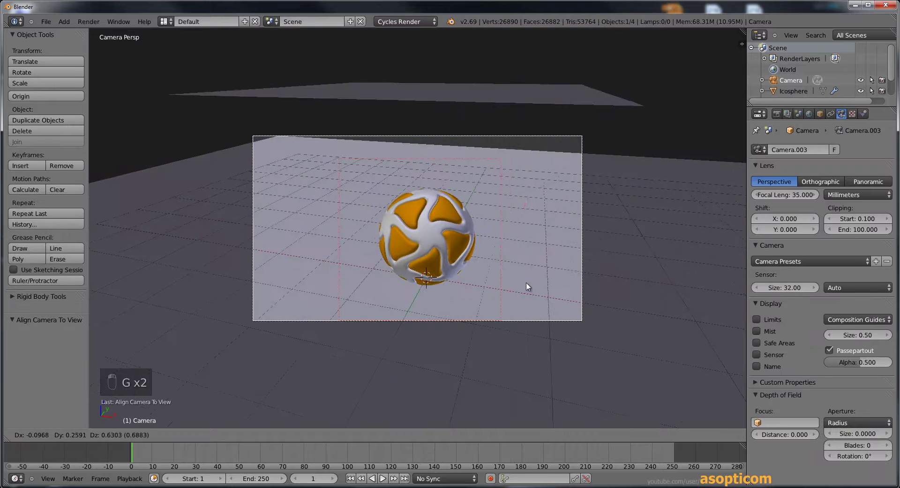
Enable Lock Camera to View and navigate to frame the ball above the floor
{"action": "key", "text": "n"}
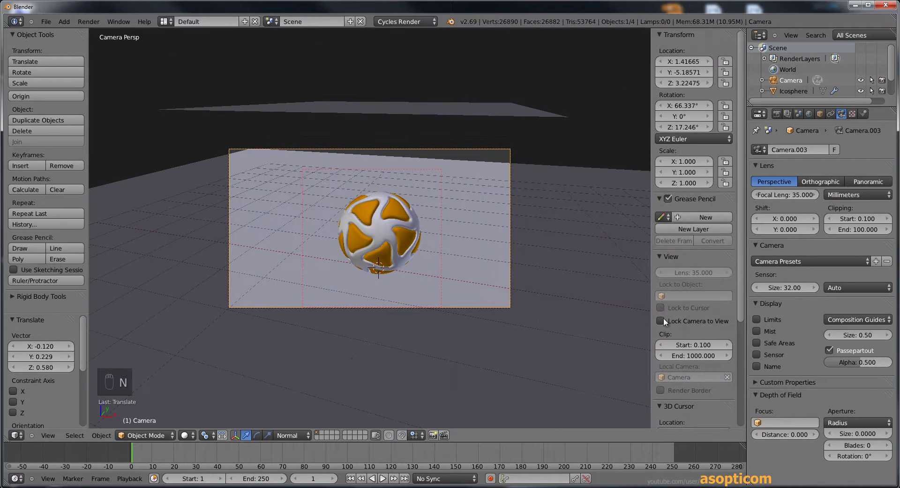
{"action": "left_click", "coordinate": [505, 282]}
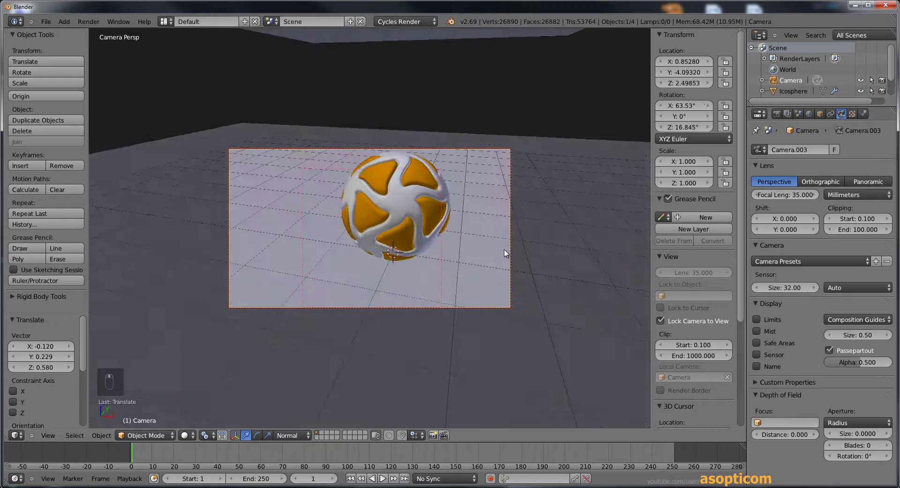
{"action": "middle_click", "coordinate": [497, 262]}
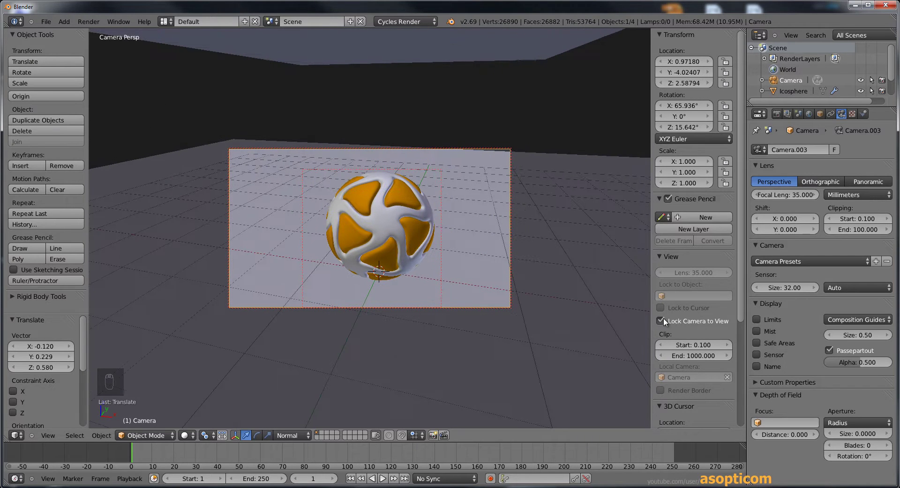
{"action": "key", "text": "n"}
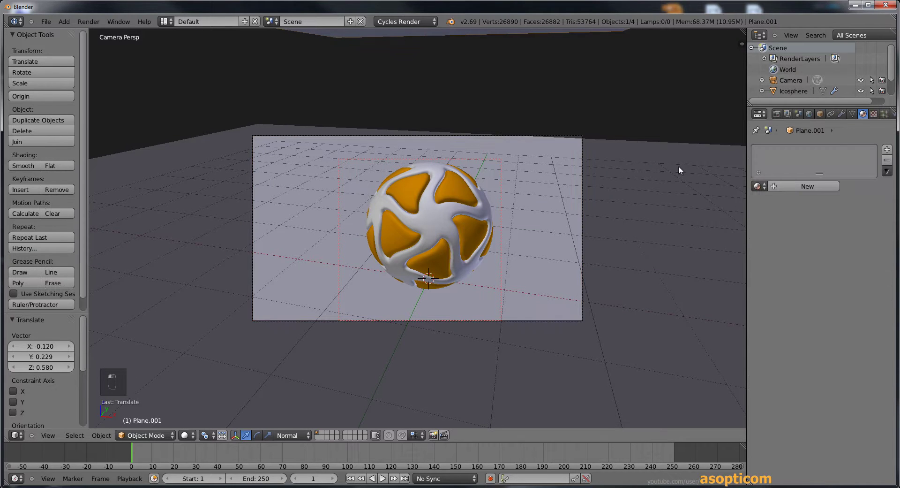
Give the upper plane an Emission material of strength 4 and switch the viewport to Rendered
{"action": "middle_click", "coordinate": [794, 189]}
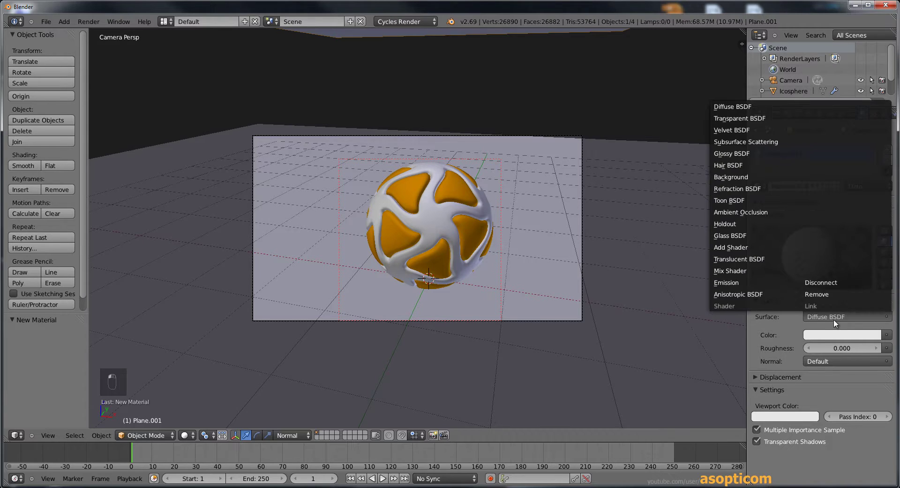
{"action": "left_click_drag", "start_coordinate": [742, 287], "coordinate": [847, 347]}
{"action": "left_click_drag", "start_coordinate": [847, 347], "coordinate": [847, 347]}
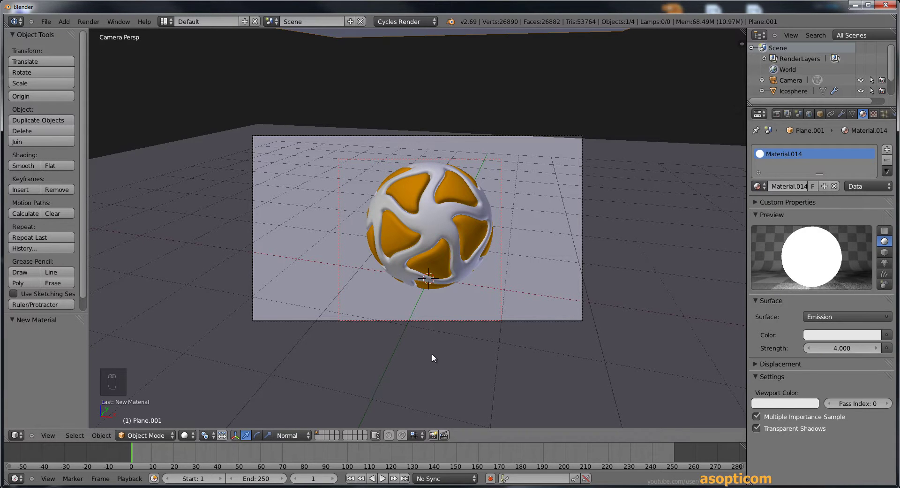
{"action": "left_click_drag", "start_coordinate": [192, 435], "coordinate": [210, 386]}
{"action": "left_click_drag", "start_coordinate": [421, 331], "coordinate": [370, 148]}
Set a render border (Ctrl+B) around the ball and select its panel material
{"action": "key", "text": "ctrl+b"}
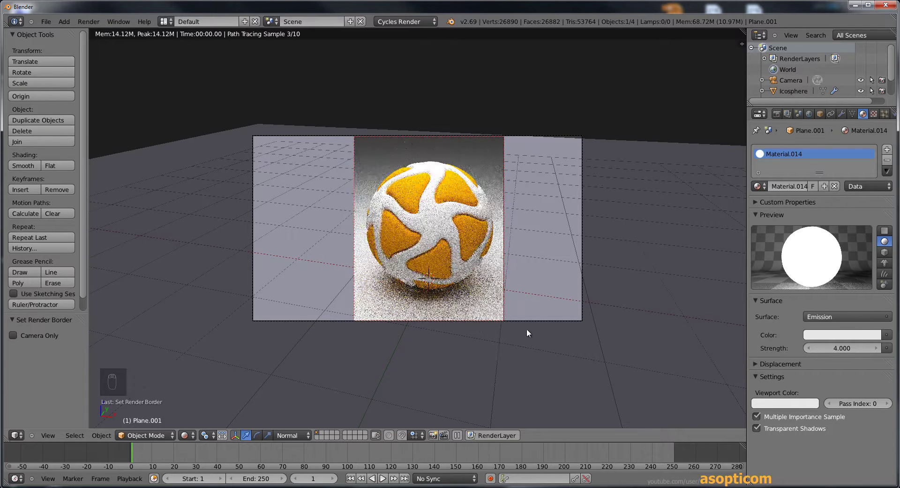
{"action": "middle_click", "coordinate": [480, 211]}
{"action": "left_click_drag", "start_coordinate": [464, 222], "coordinate": [763, 188]}
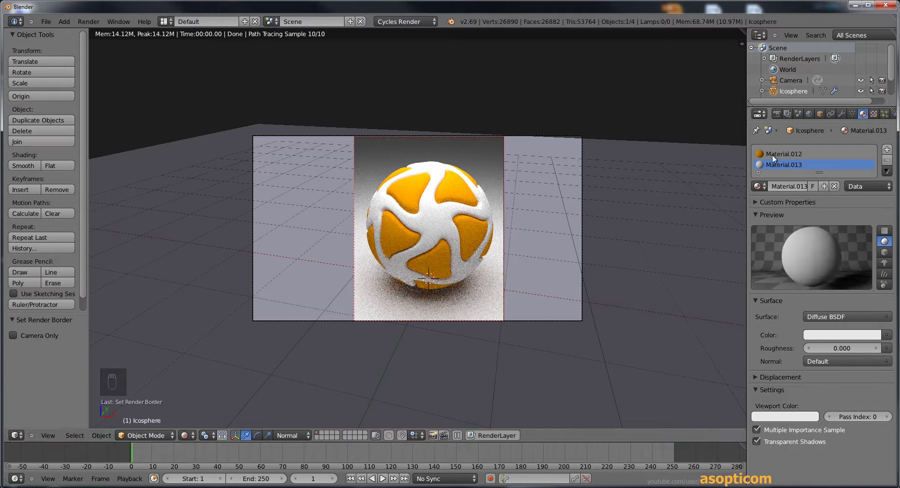